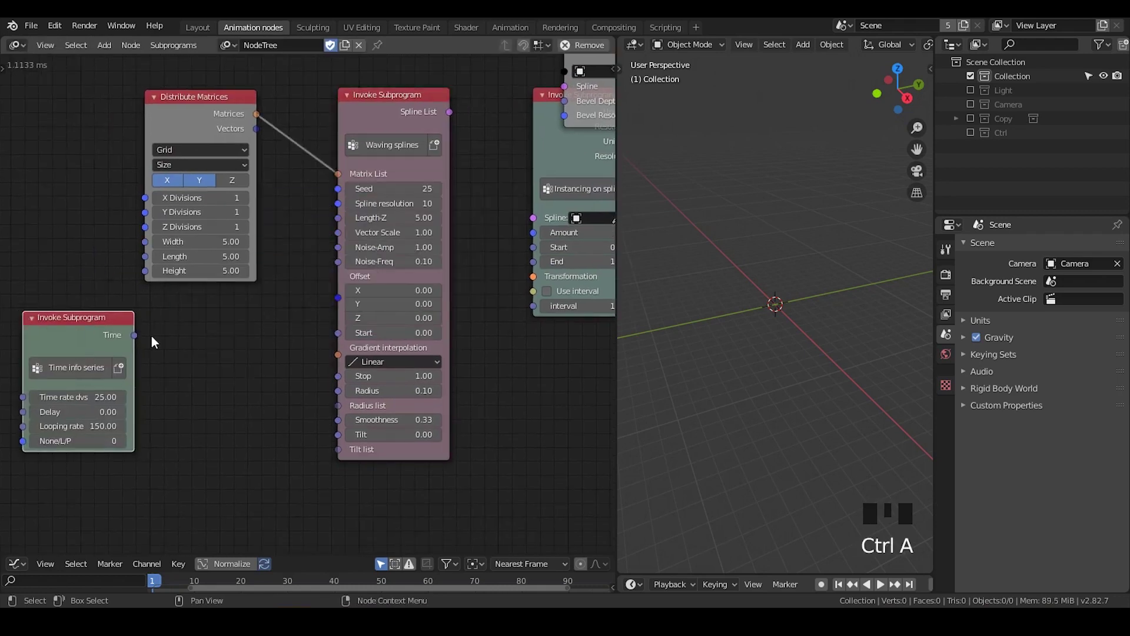
# Step: Route the Time series through a Combine Vector Z into the Waving splines Offset input
pyautogui.moveTo(194, 331); pyautogui.dragTo(164, 367)
pyautogui.click(86, 336)
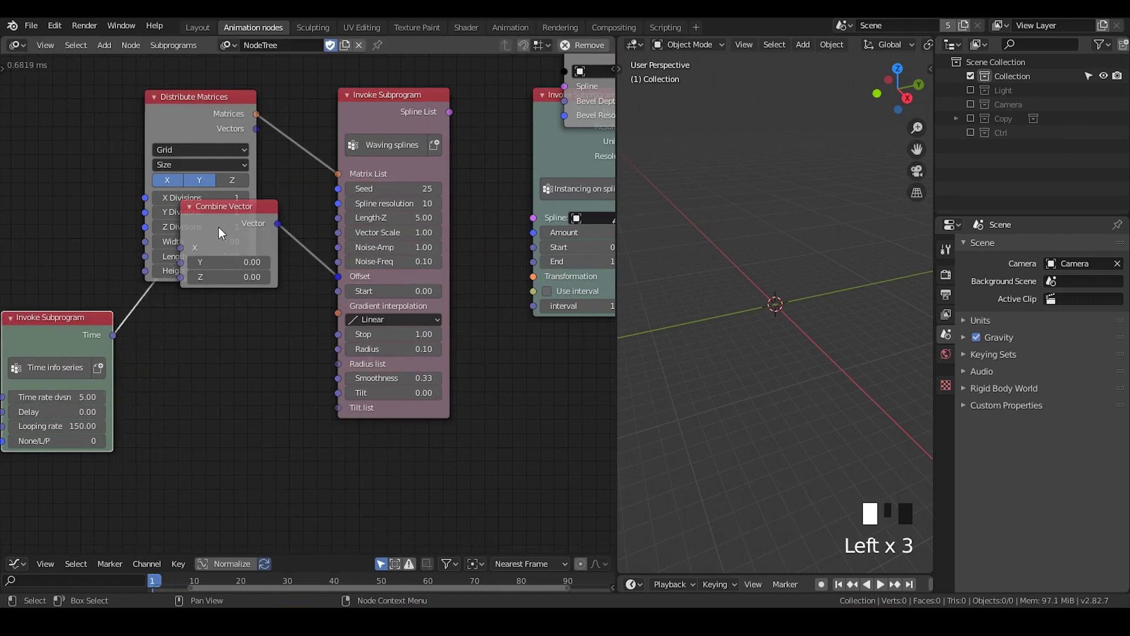
pyautogui.click(186, 357)
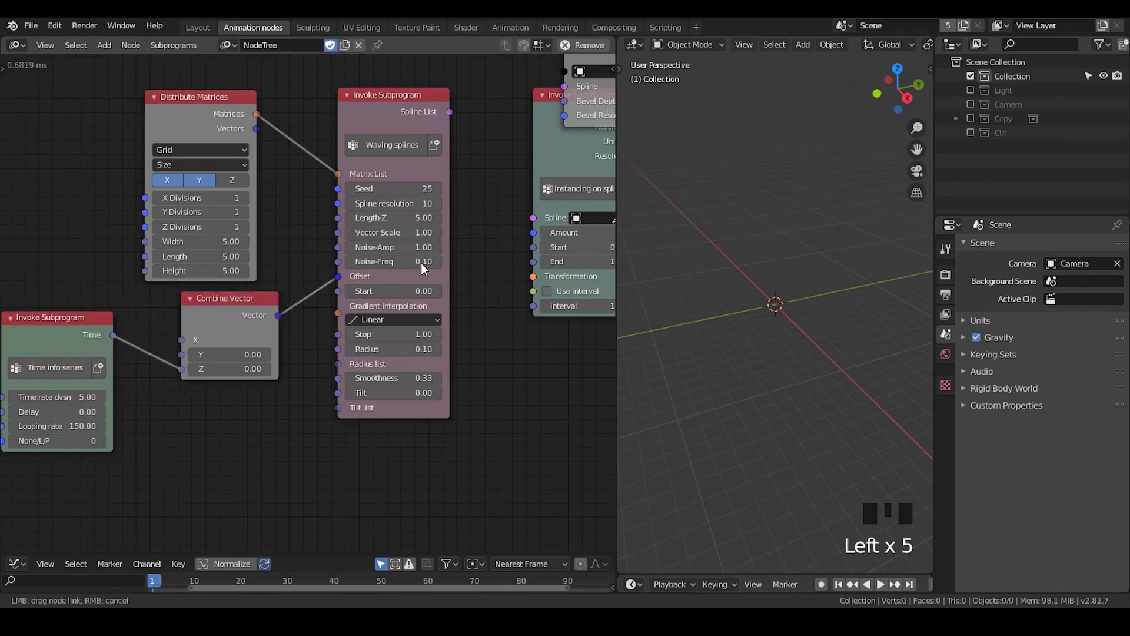
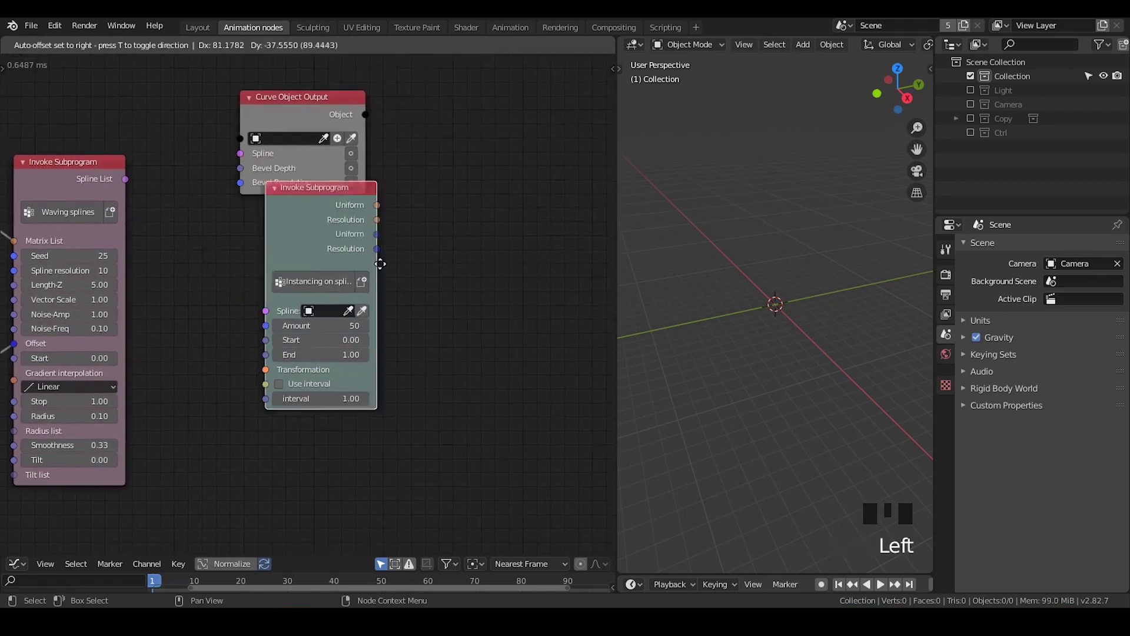
# Step: Send the Spline List to the Target Curve Object Output, save the file, and select the camera
pyautogui.moveTo(167, 176); pyautogui.dragTo(197, 164)
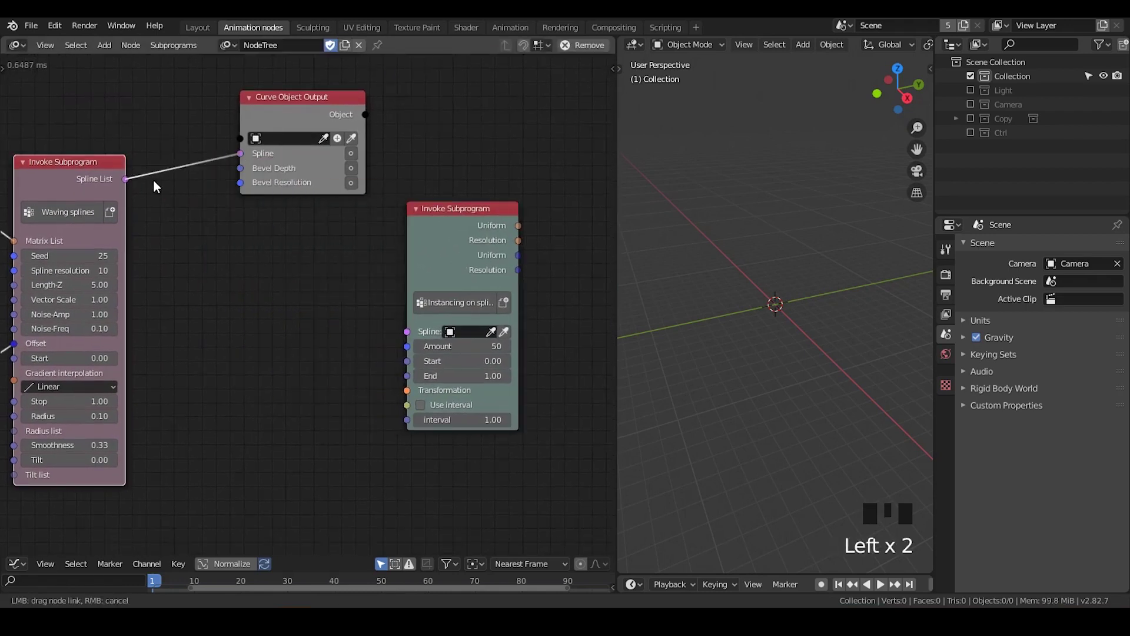
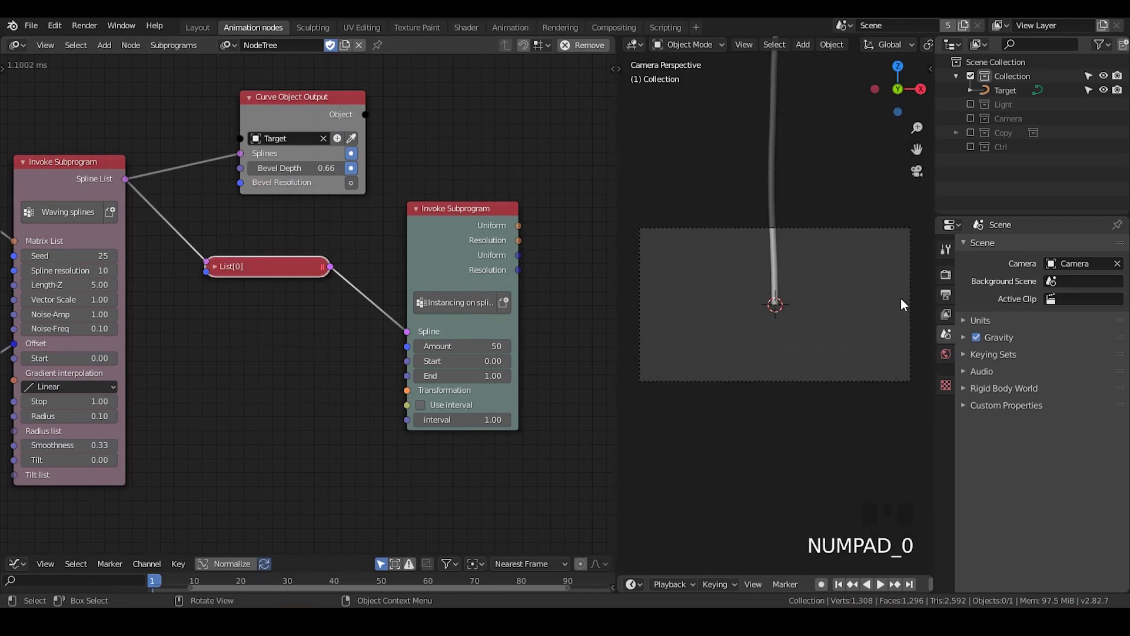
pyautogui.press('ctrl+s')
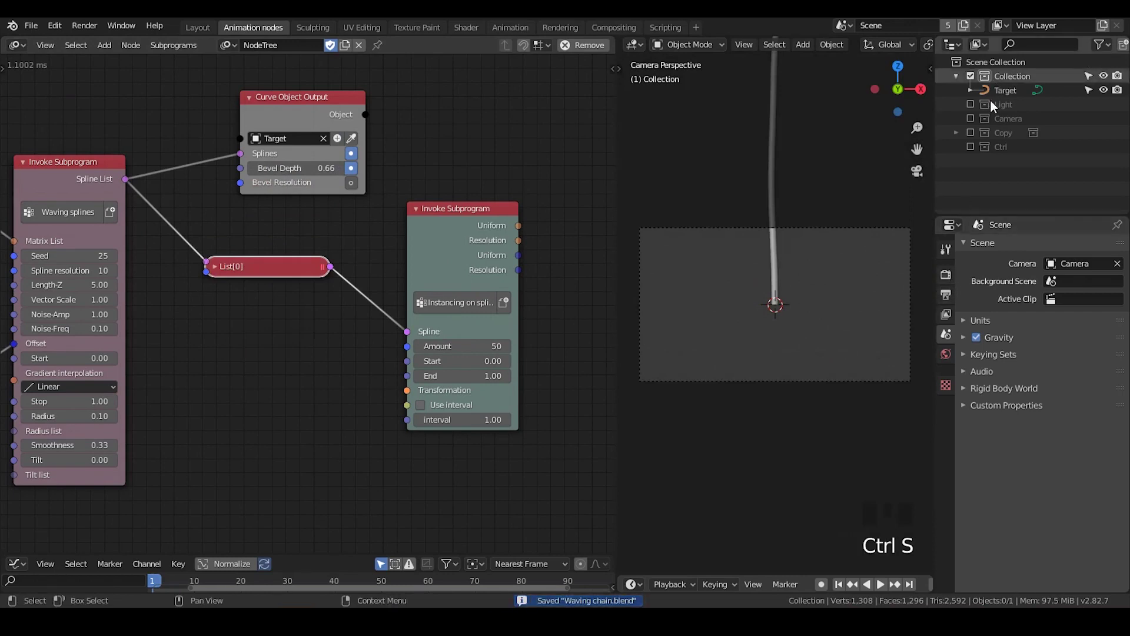
pyautogui.click(979, 119)
pyautogui.click(995, 137)
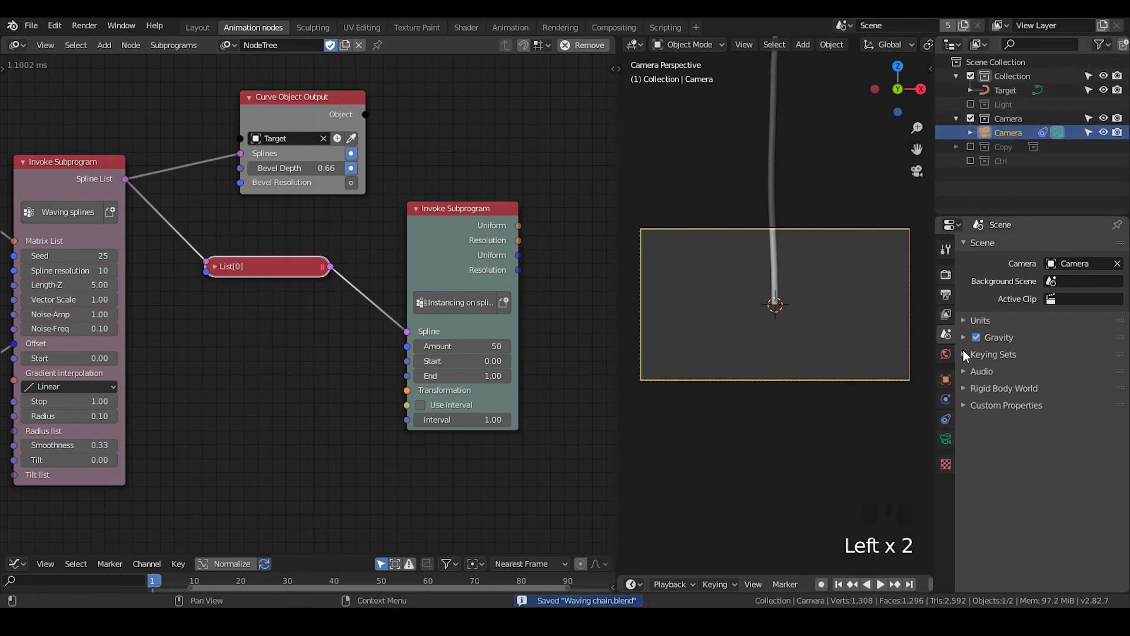
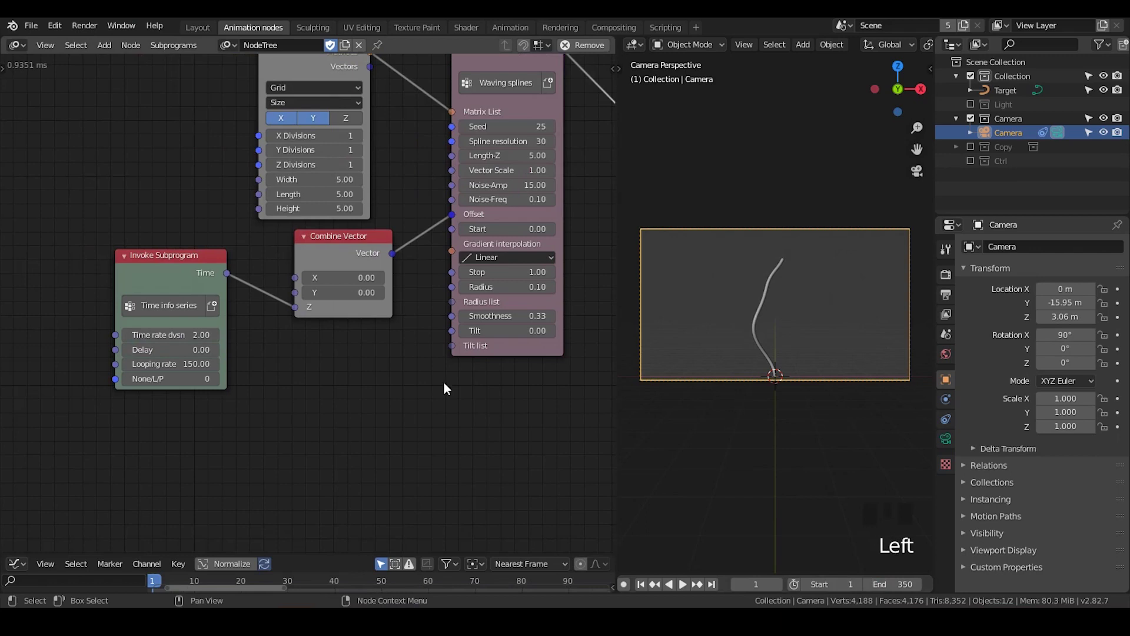
# Step: Scrub the timeline to preview the waving spline at a later frame
pyautogui.moveTo(644, 593); pyautogui.dragTo(682, 592)
pyautogui.click(690, 590)
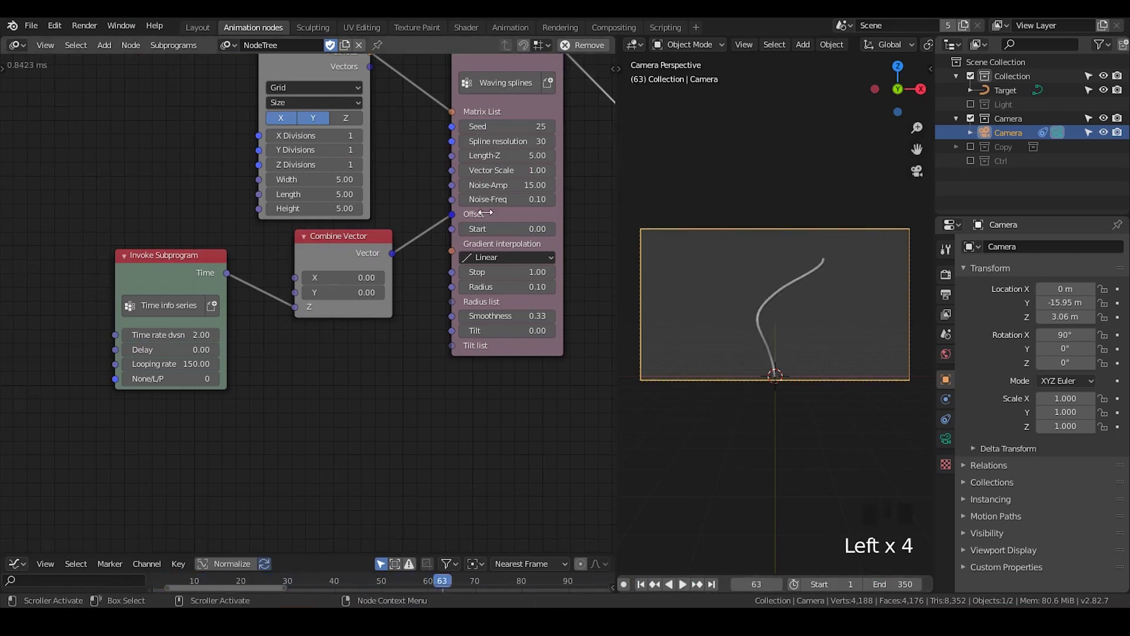
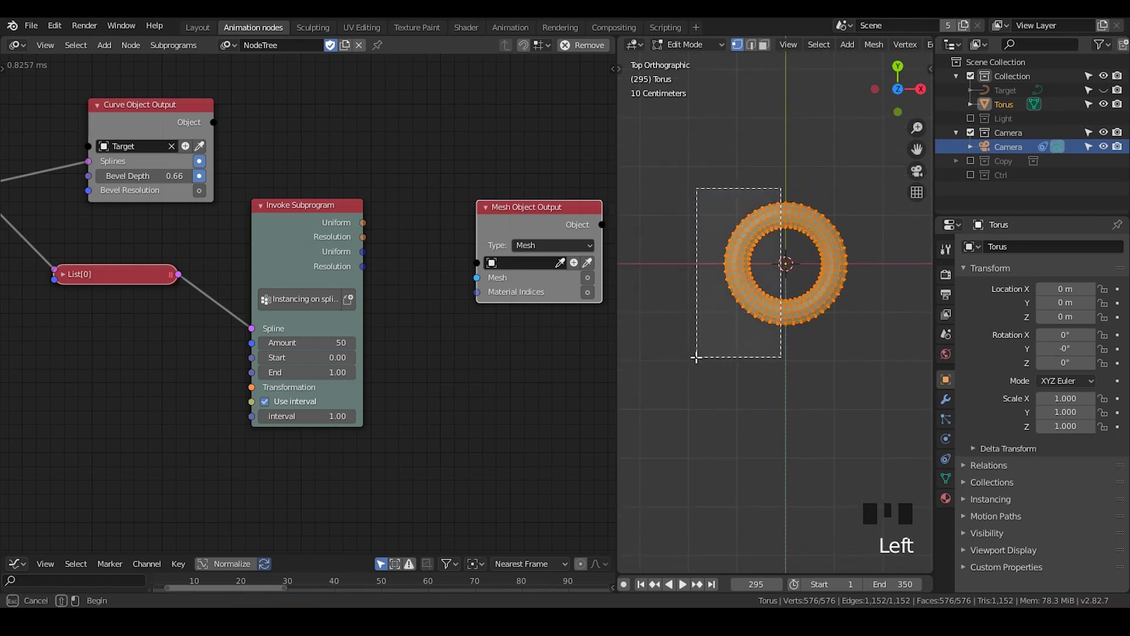
# Step: Delete half the torus, extrude its open ends into a U link, and rotate it 90° on Y
pyautogui.press('x')
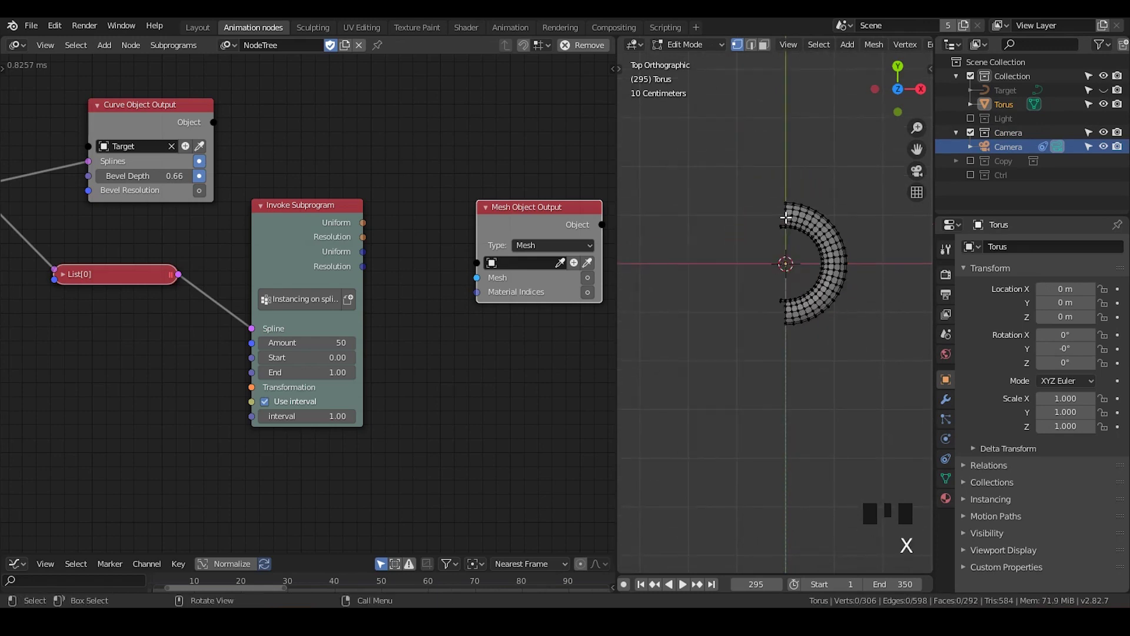
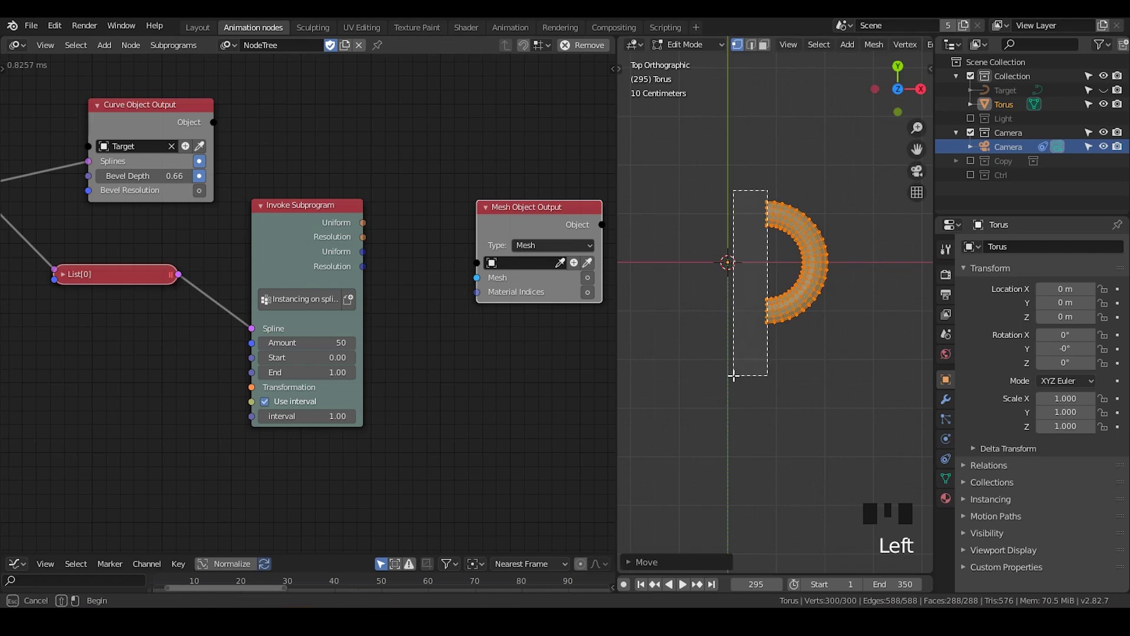
pyautogui.press('e')
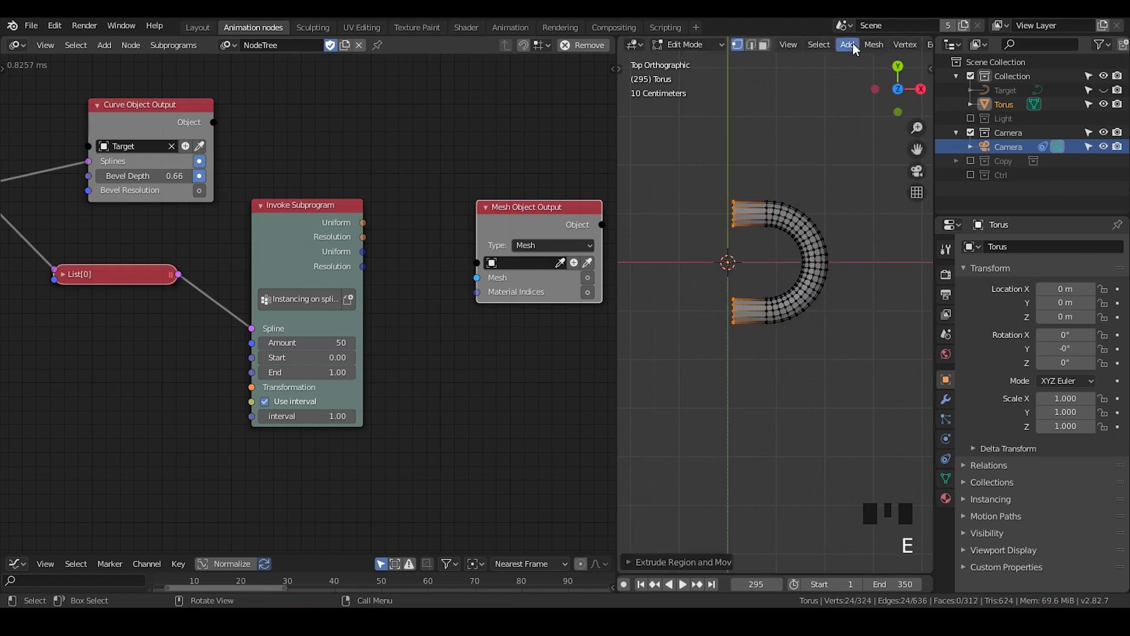
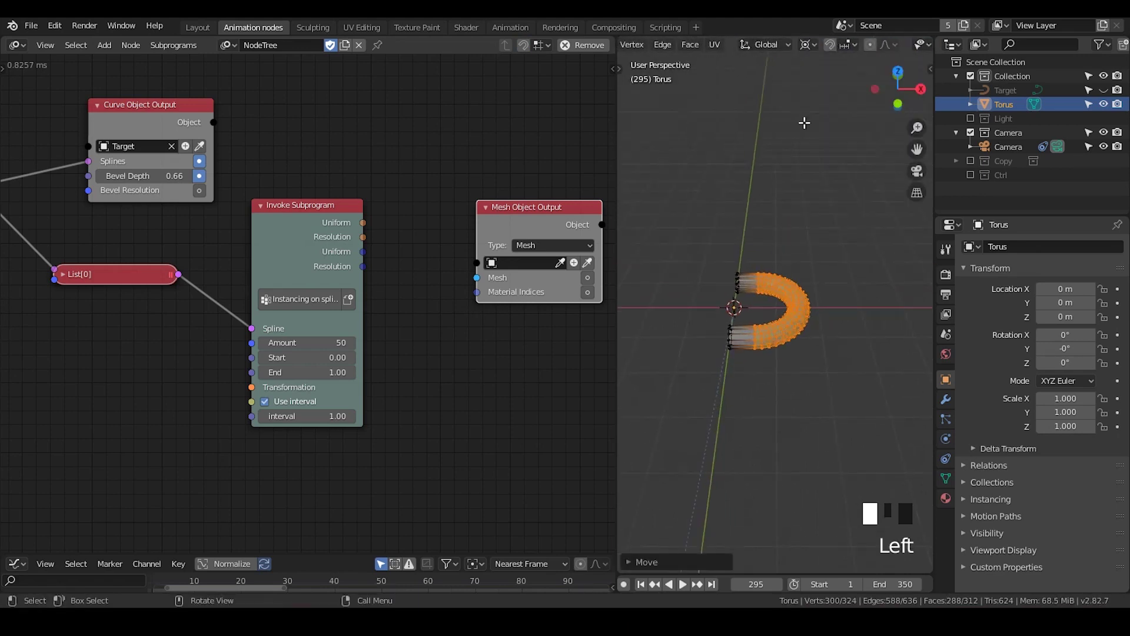
pyautogui.press('Tab')
pyautogui.press('r')
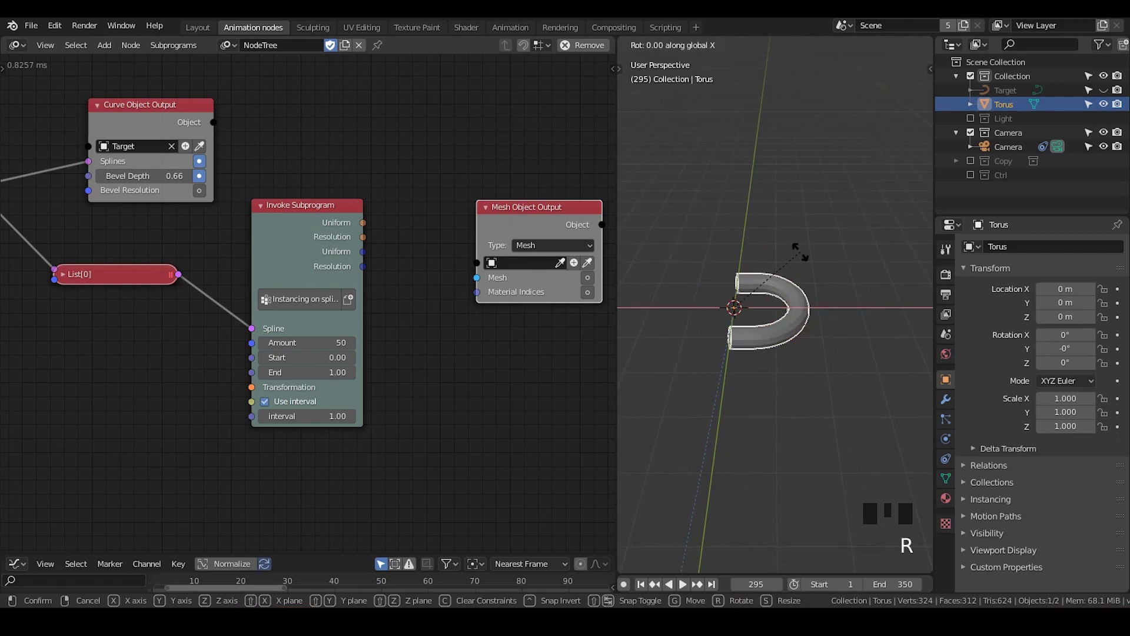
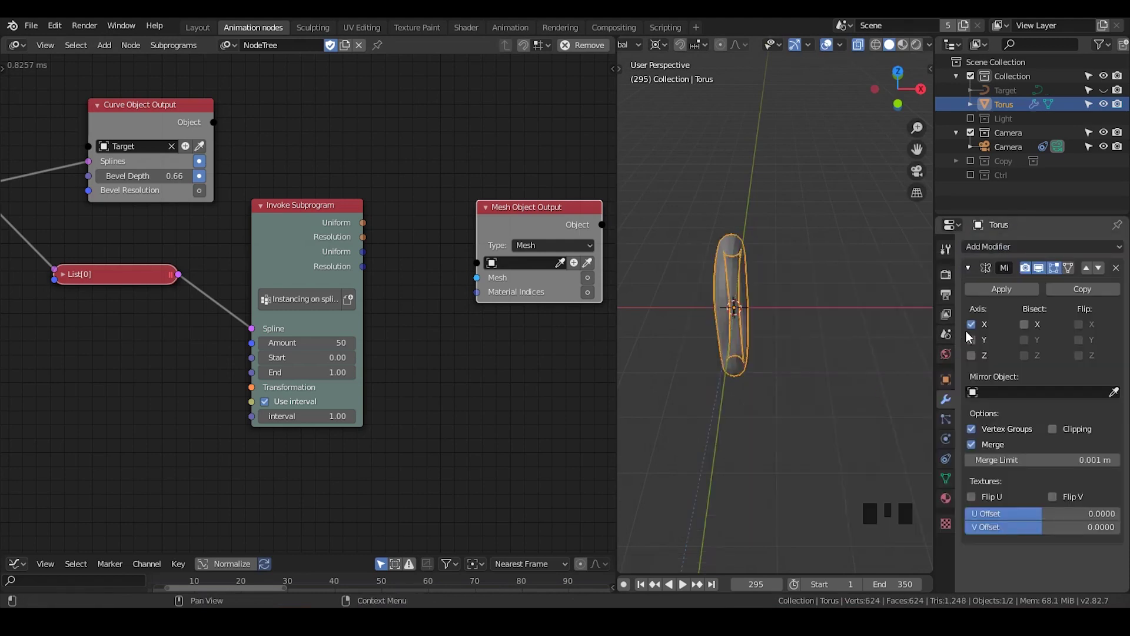
# Step: Add a Mirror modifier on X to the link and apply its rotation
pyautogui.click(973, 328)
pyautogui.click(975, 354)
pyautogui.moveTo(850, 357); pyautogui.dragTo(972, 363)
pyautogui.moveTo(972, 363); pyautogui.dragTo(976, 325)
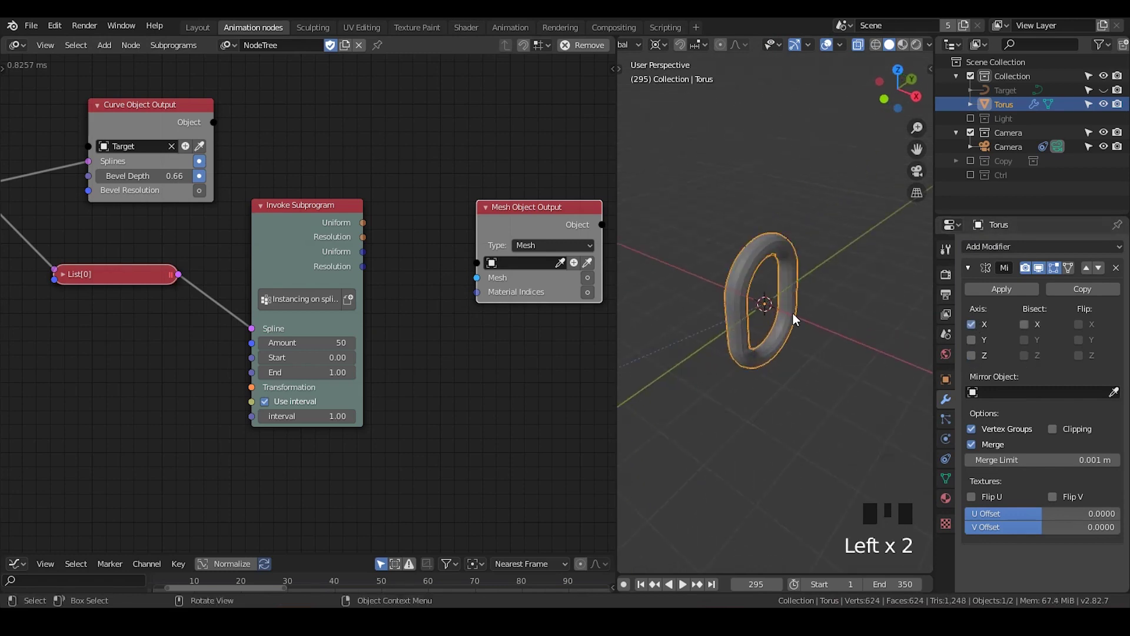
pyautogui.press('ctrl+a')
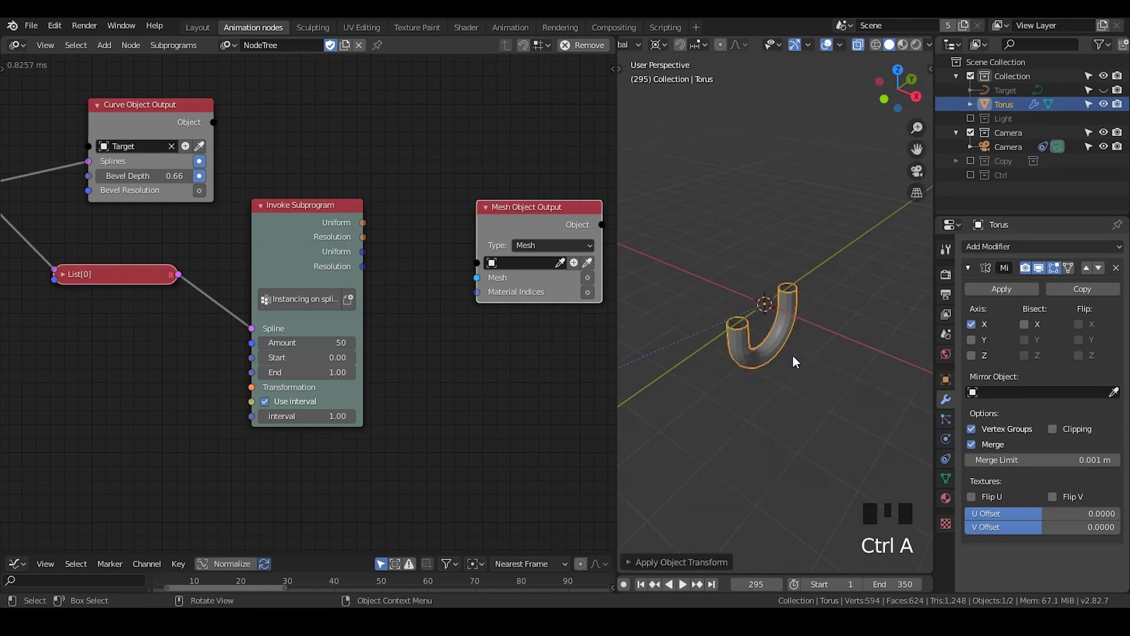
# Step: Switch the mirror axis from X to Z so the U closes into a full chain link
pyautogui.click(970, 332)
pyautogui.click(975, 360)
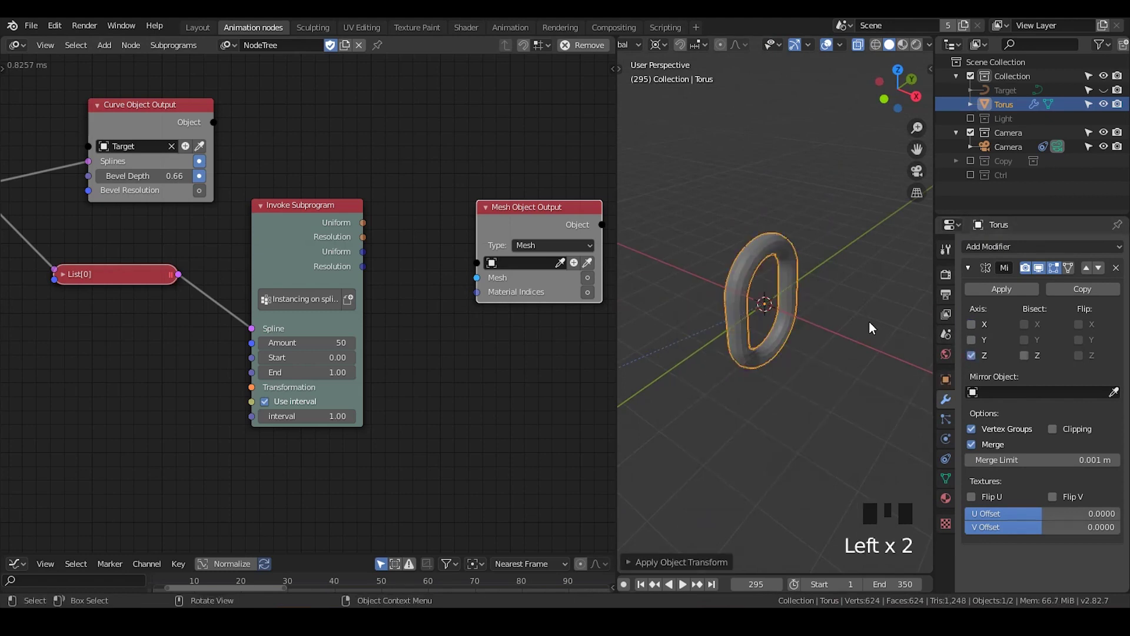
pyautogui.press('Tab')
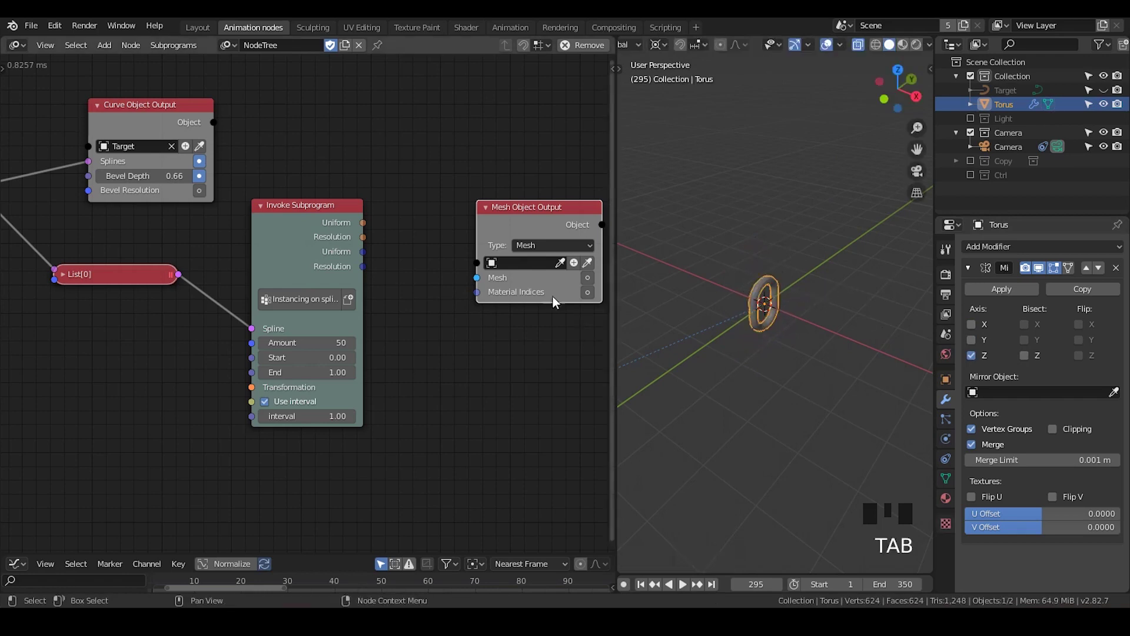
# Step: Link the Uniform matrices toward the Mesh Object Output and search for the Instancing object subprogram
pyautogui.moveTo(380, 236); pyautogui.dragTo(428, 261)
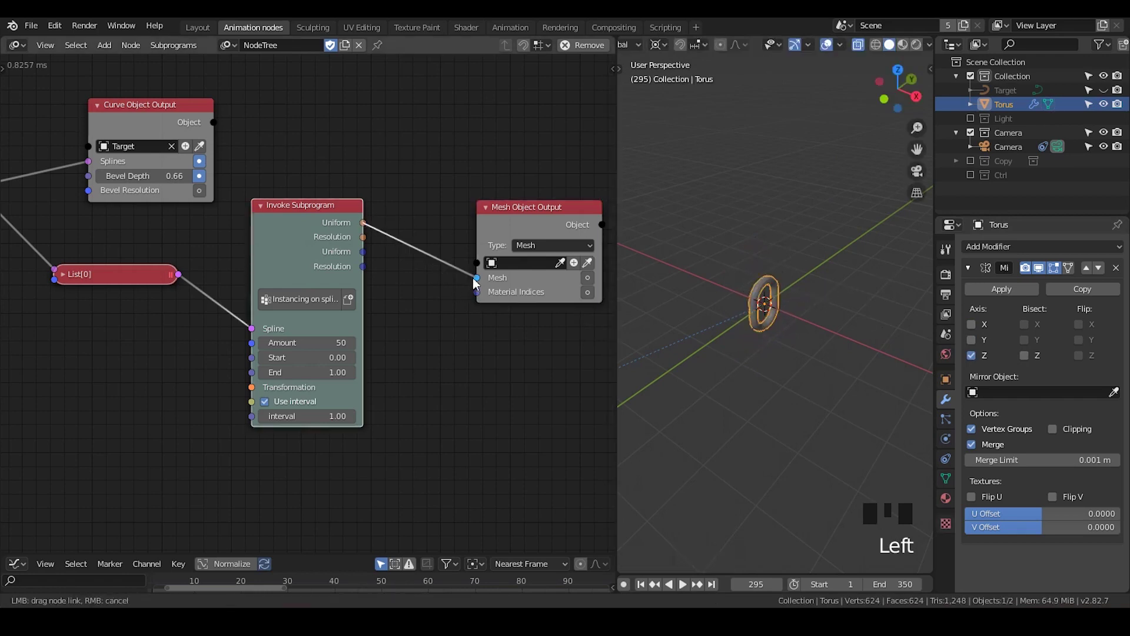
pyautogui.click(323, 212)
pyautogui.press('ctrl+a')
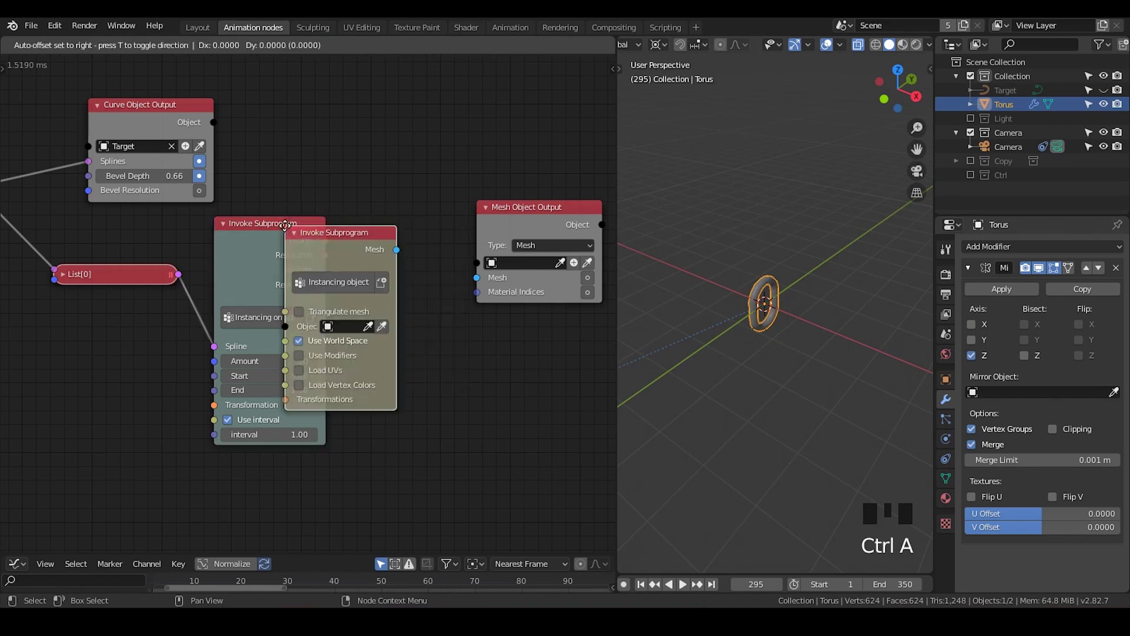
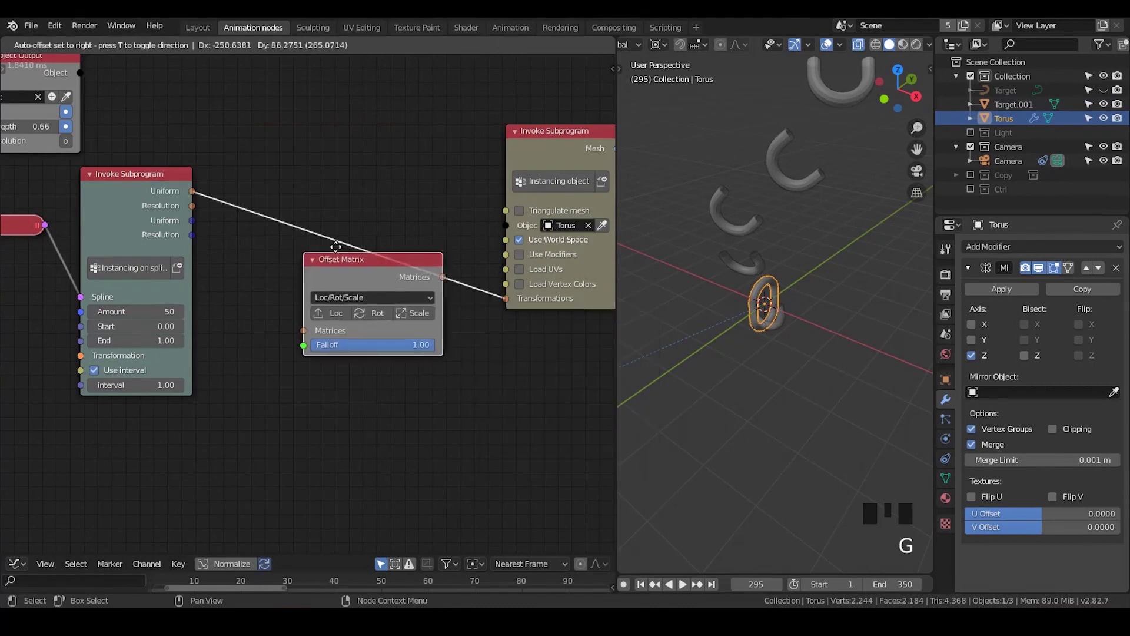
# Step: Add an Index Mask Falloff for the Offset Matrix and inspect the interlocking chain through the scene camera
pyautogui.press('ctrl+a')
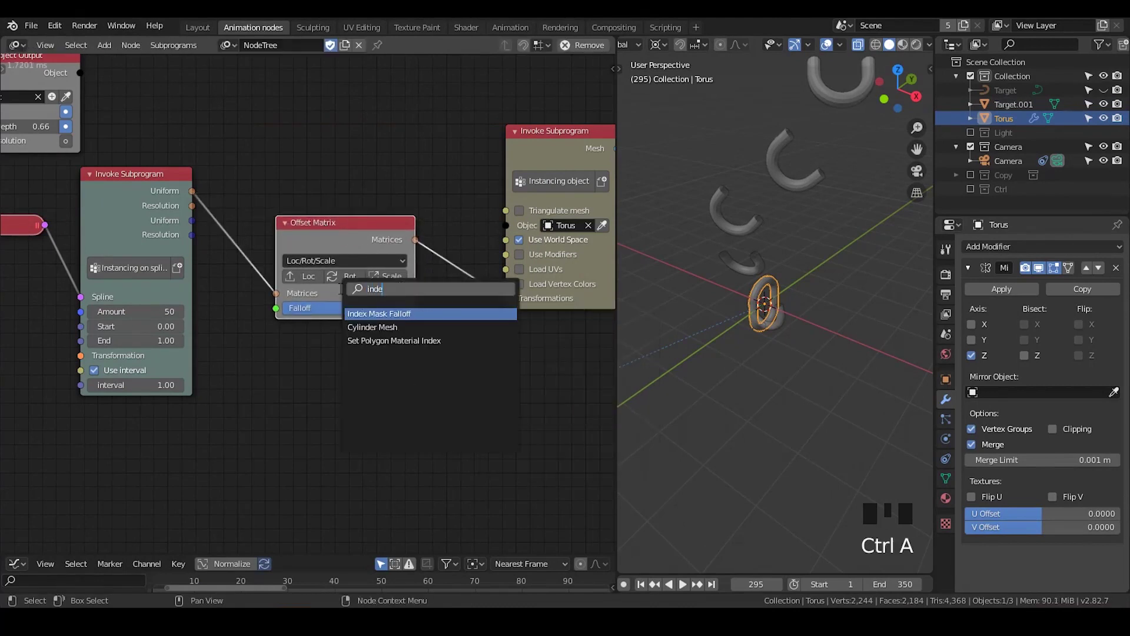
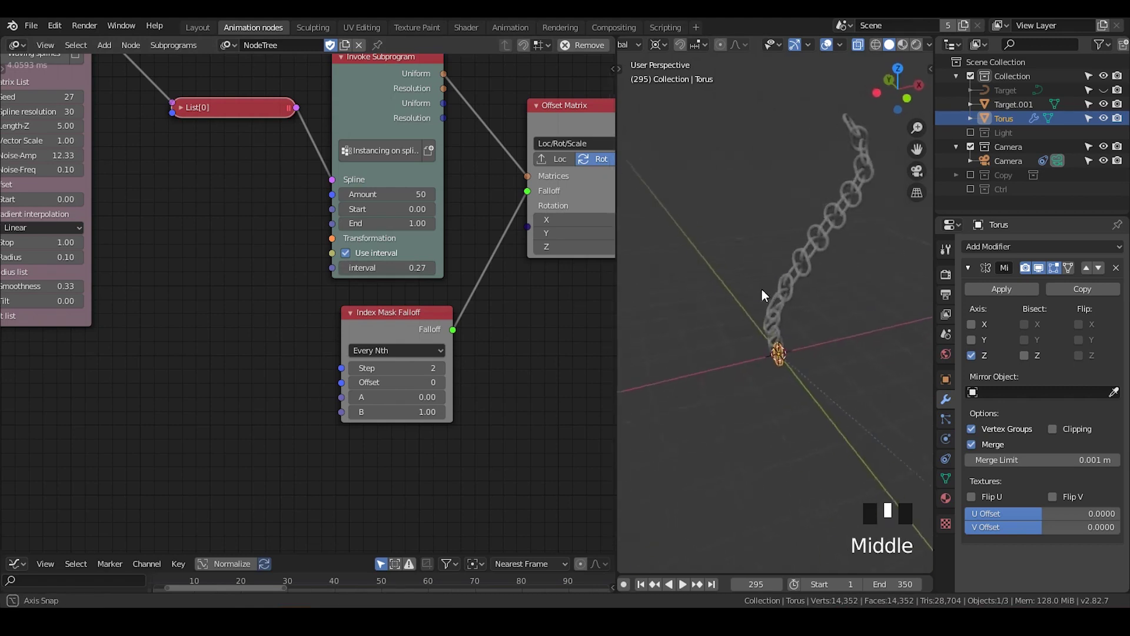
pyautogui.press('KP_0')
pyautogui.moveTo(792, 296); pyautogui.dragTo(775, 254)
pyautogui.scroll(-3)
pyautogui.scroll(-3)
pyautogui.moveTo(795, 220); pyautogui.dragTo(565, 118)
pyautogui.click(565, 118)
pyautogui.press('u')
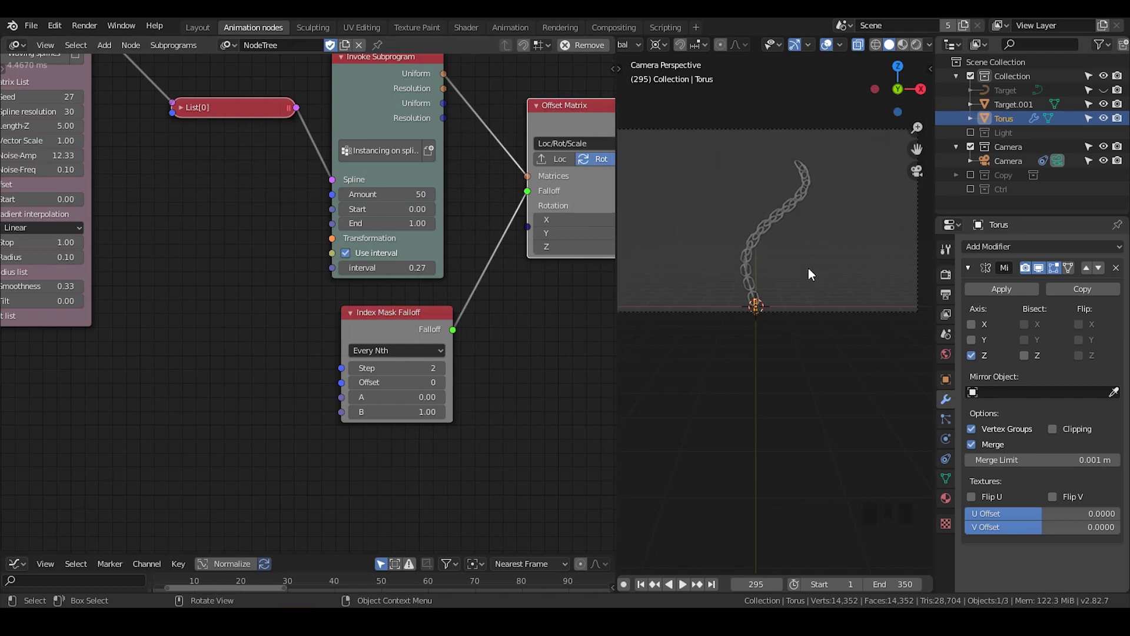
# Step: Scrub and play the chain animation along the waving spline, then pause it
pyautogui.scroll(3)
pyautogui.middleClick(528, 170)
pyautogui.scroll(-3)
pyautogui.moveTo(646, 586); pyautogui.dragTo(690, 587)
pyautogui.click(684, 585)
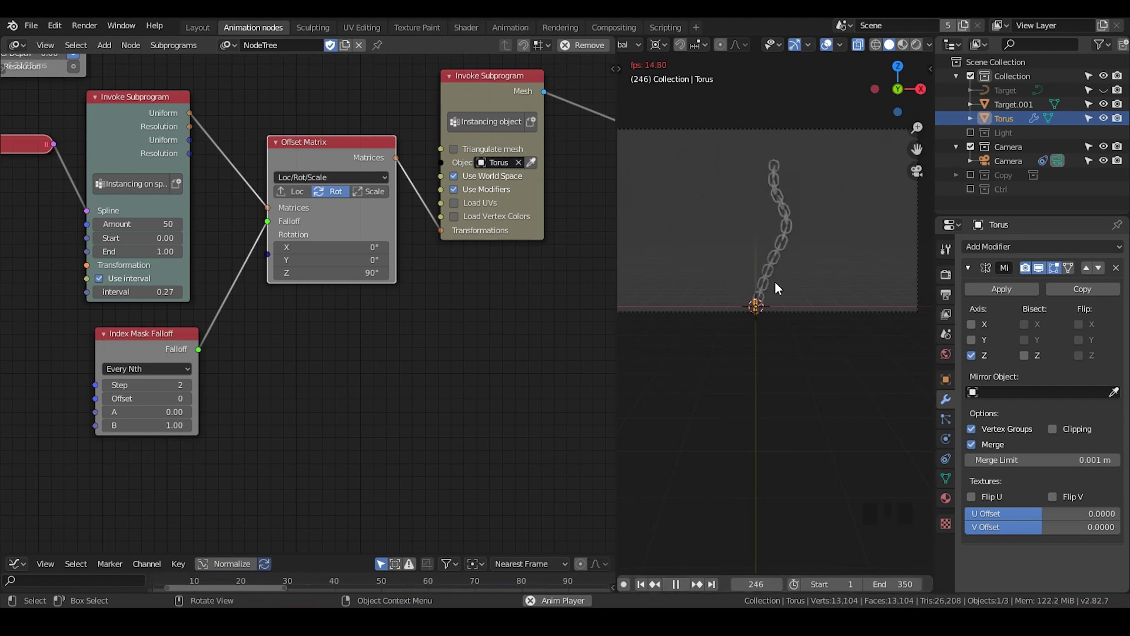
pyautogui.press('alt+z')
pyautogui.moveTo(784, 297); pyautogui.dragTo(700, 592)
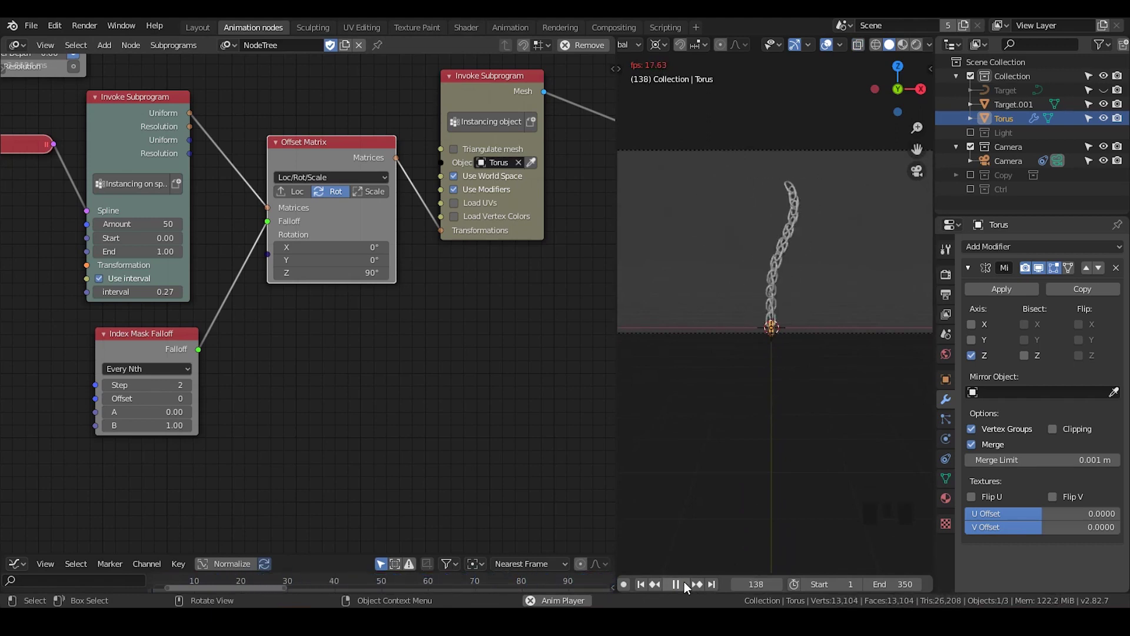
pyautogui.click(691, 588)
# Step: Select the Camera and raise its Location Z to 4.68 m to frame the chain
pyautogui.click(948, 387)
pyautogui.click(984, 272)
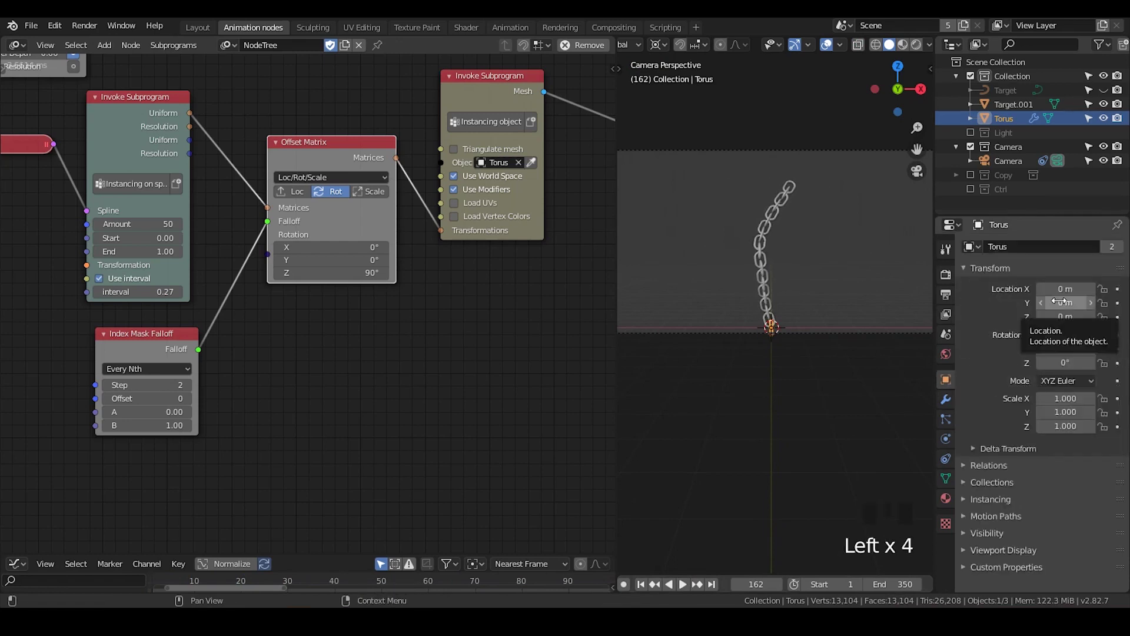